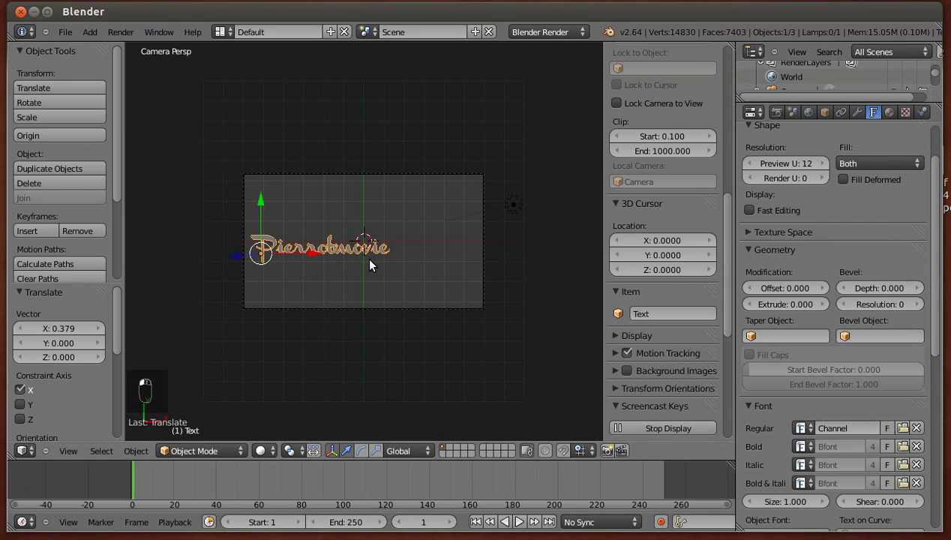
Slide the text sideways into the camera frame and scale it to about 1.086.
drag(343, 259, 411, 294)
key(s)
drag(404, 286, 392, 277)
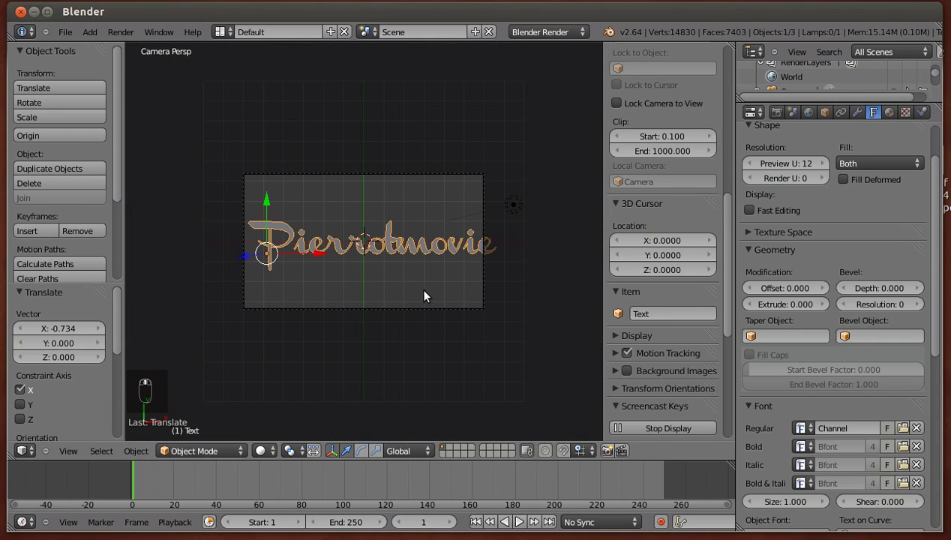
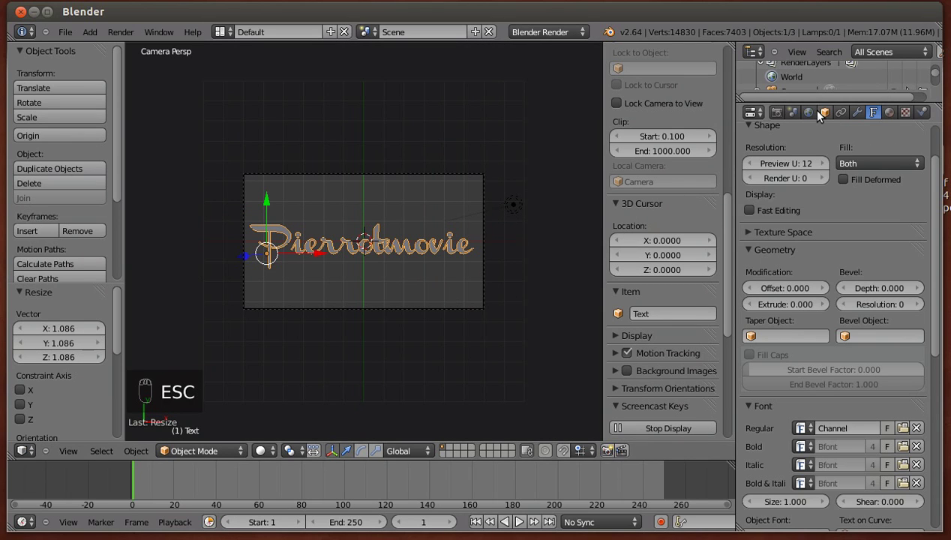
Orbit around the scene to find and select the lamp.
drag(762, 348, 516, 210)
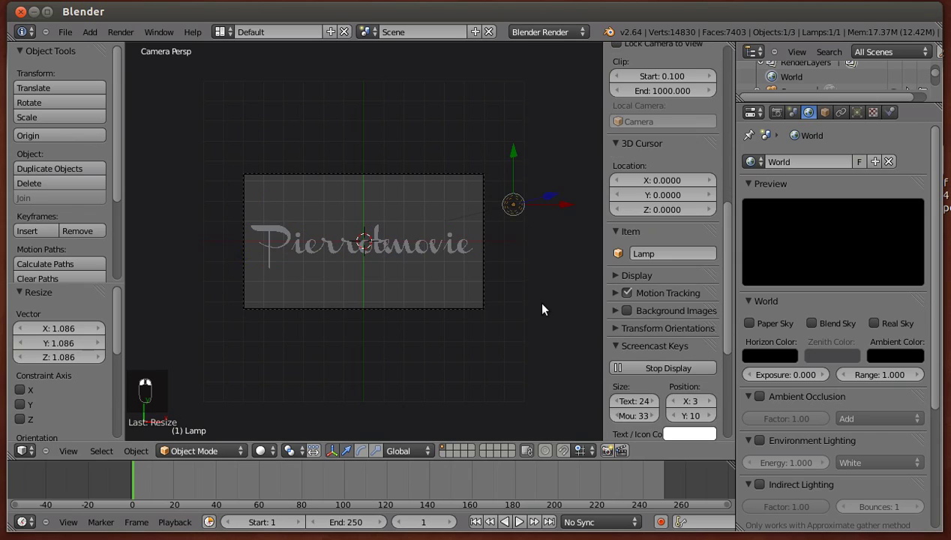
drag(542, 261, 463, 163)
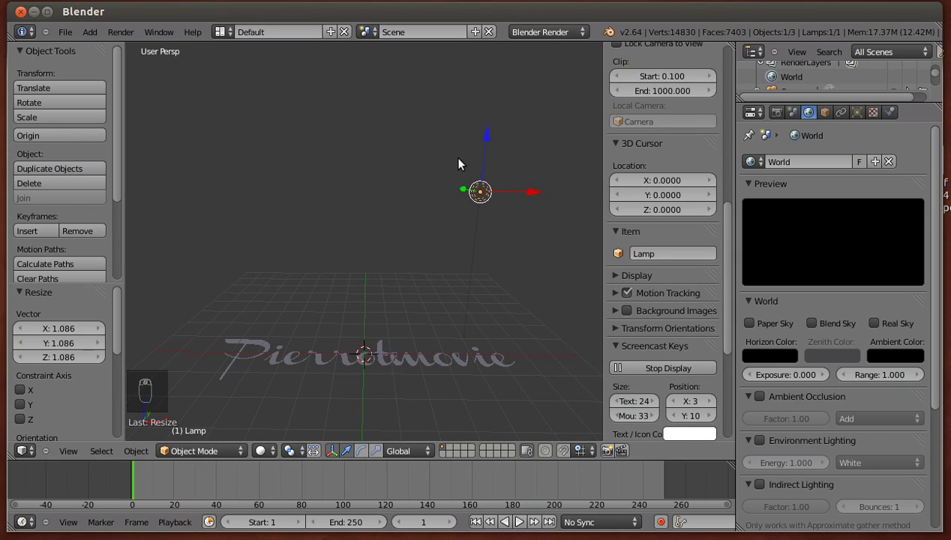
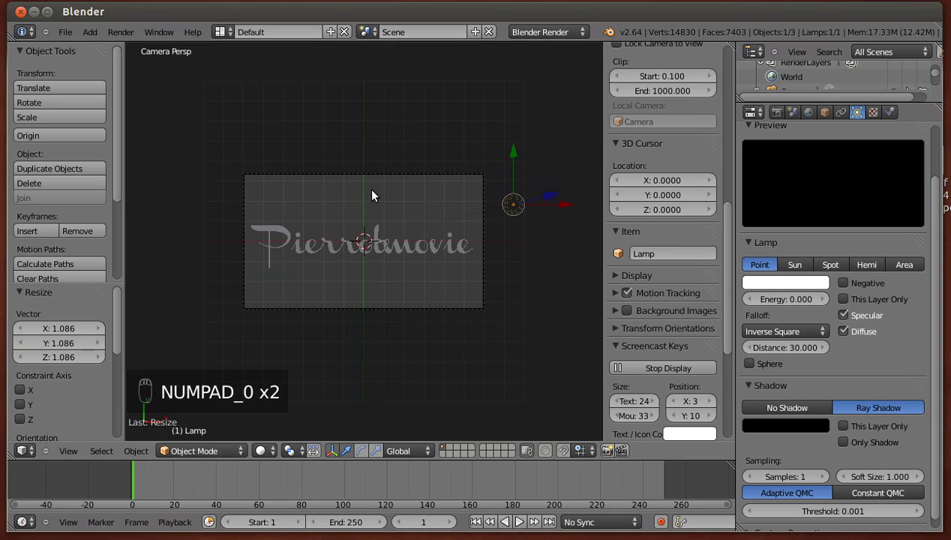
drag(561, 202, 370, 204)
drag(370, 204, 382, 223)
click(381, 222)
Snap the lamp to the cursor at the origin and raise it slightly above the text.
key(shift+s)
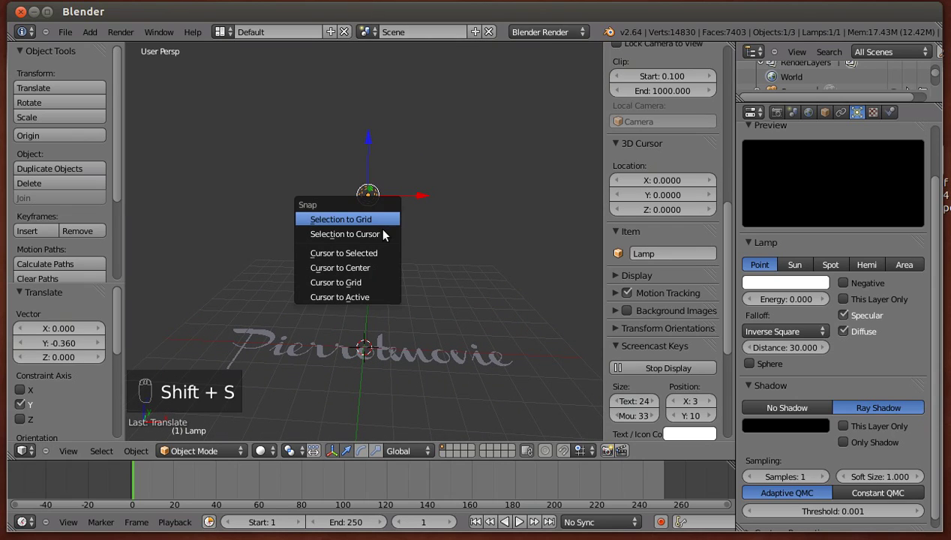
drag(366, 307, 358, 305)
key(KP_0)
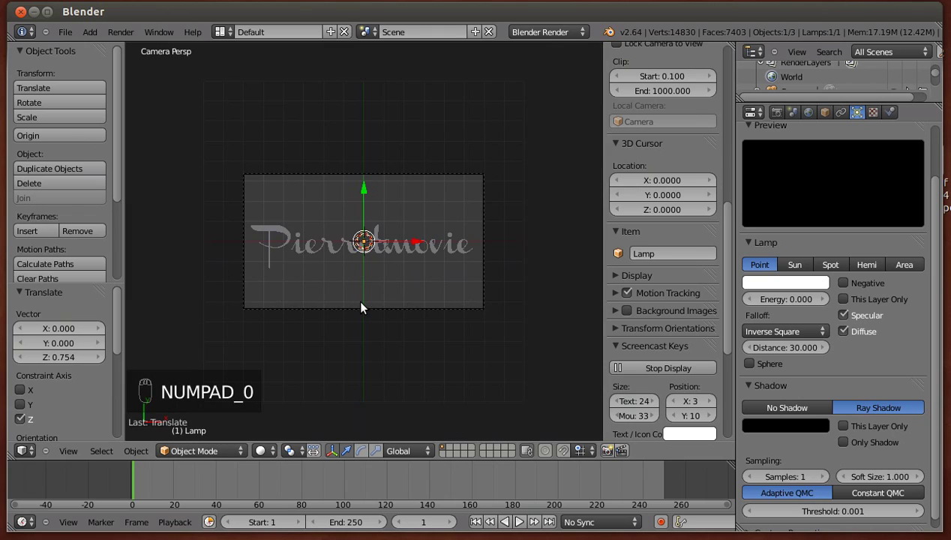
drag(364, 307, 363, 307)
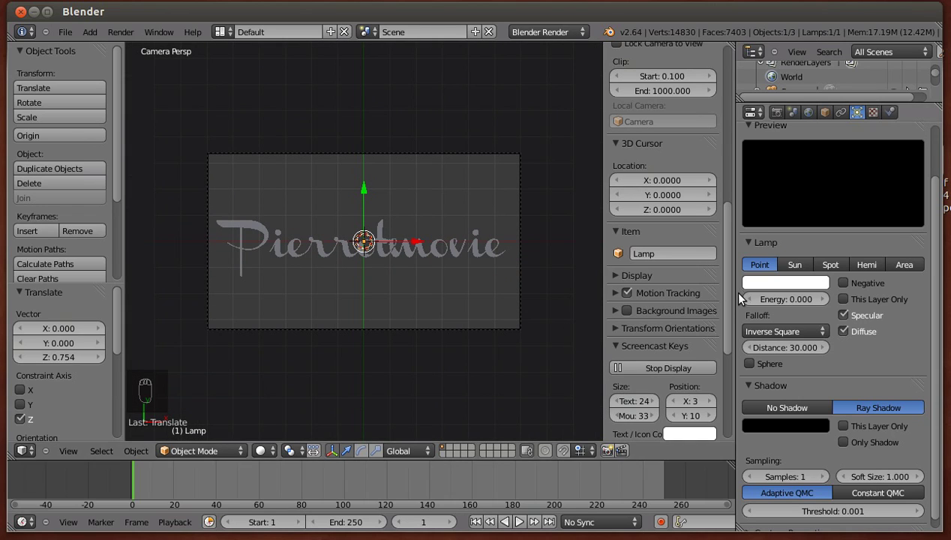
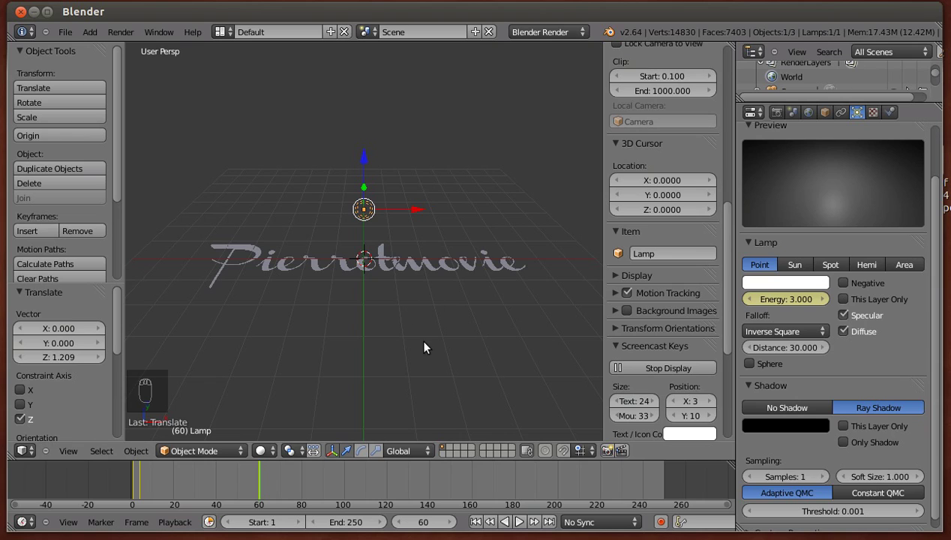
Check the lit text from the camera, then add a cube mesh at the scene origin.
key(KP_0)
drag(485, 262, 405, 358)
key(KP_Decimal)
drag(386, 138, 349, 325)
Add a cube and move it down below the text in side and top views.
key(shift+a)
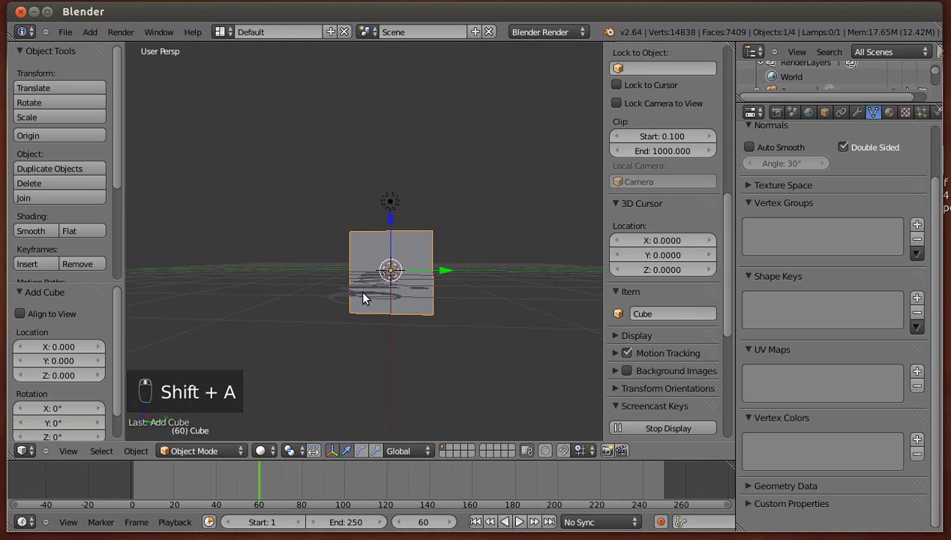
key(KP_3)
key(KP_5)
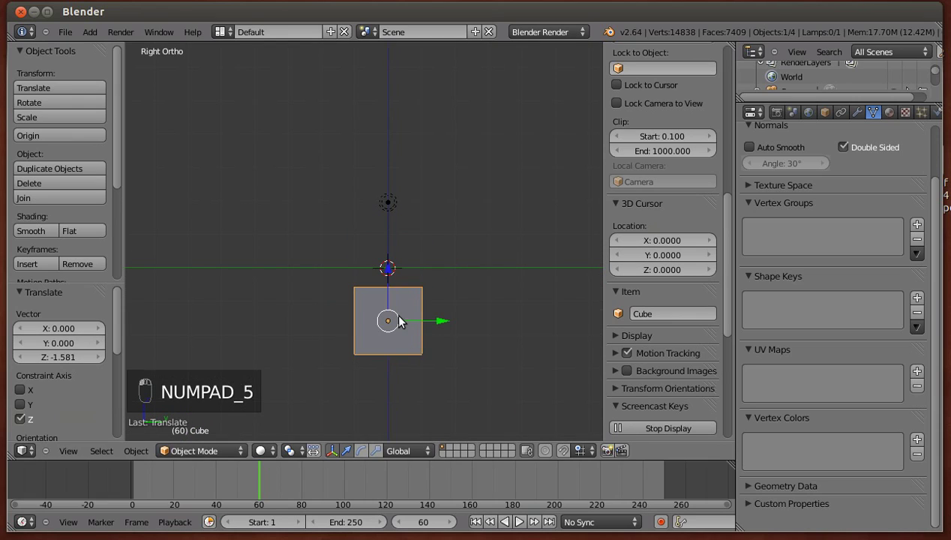
key(KP_7)
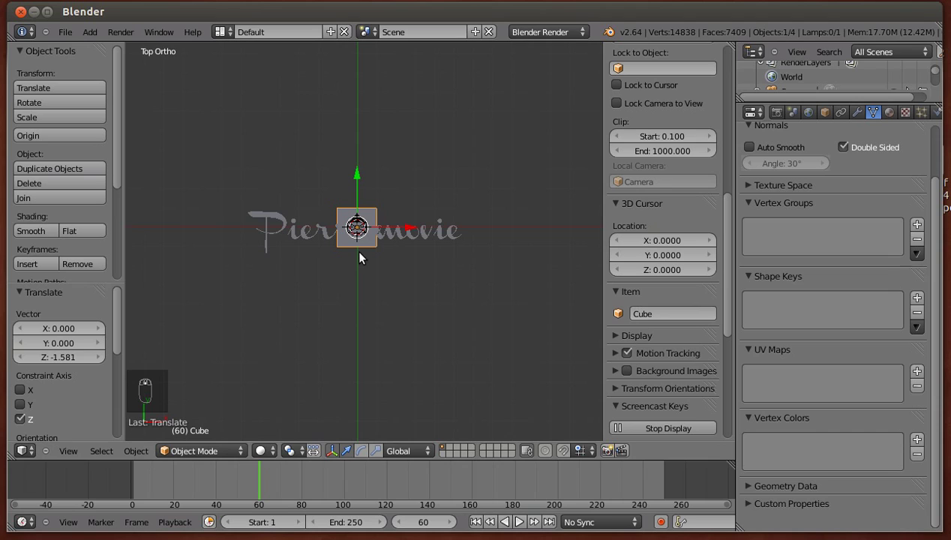
click(470, 367)
Scale the cube up to span the text and flatten it into a thin slab.
key(KP_3)
key(s)
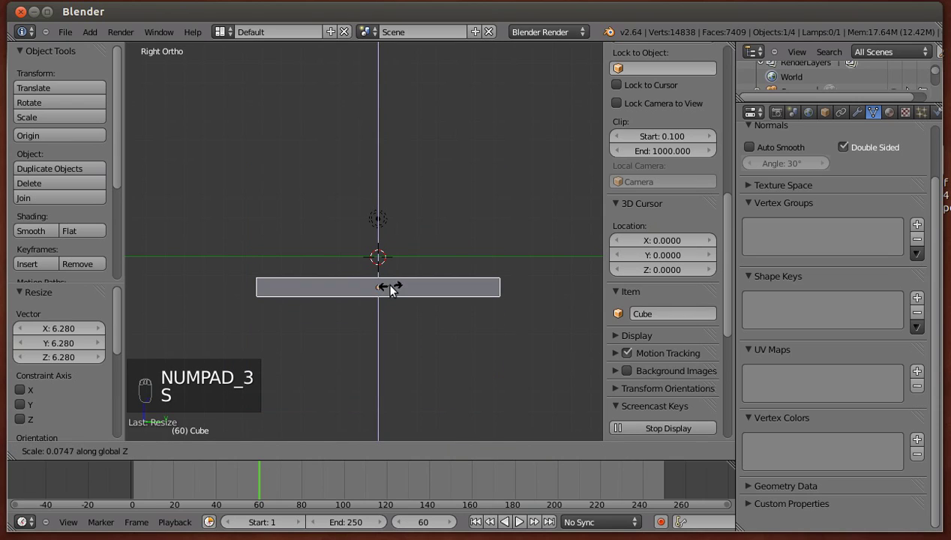
drag(388, 274, 393, 310)
drag(371, 261, 330, 253)
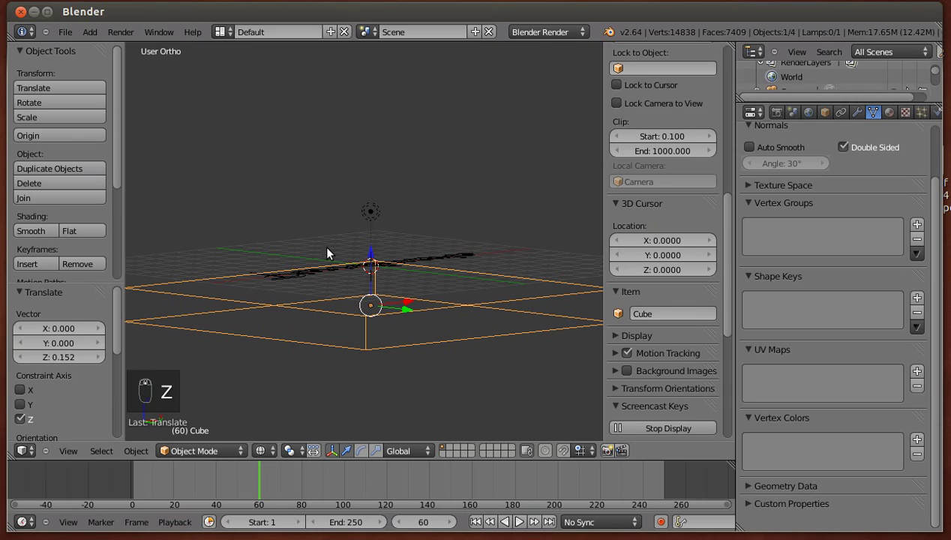
Add an icosphere, shrink it and move it inside the flat slab.
key(shift+a)
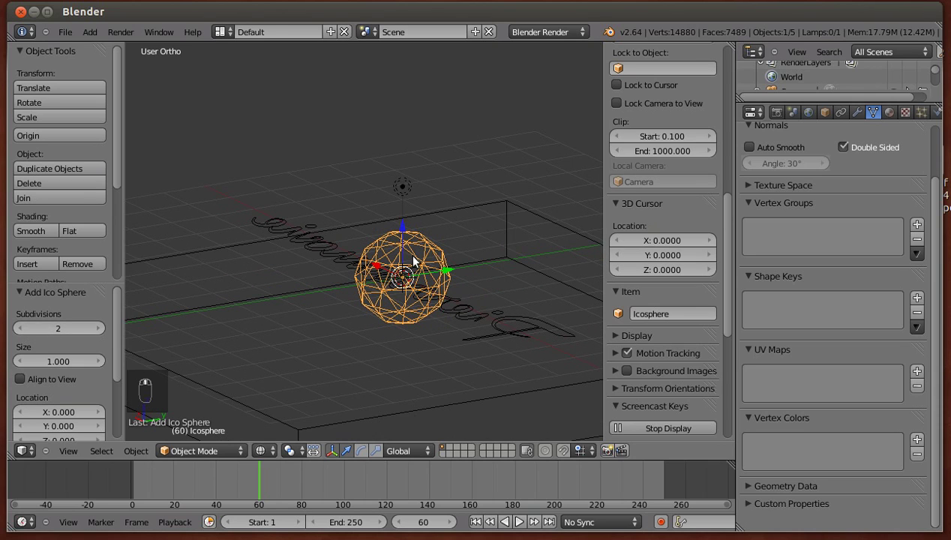
key(KP_5)
key(KP_3)
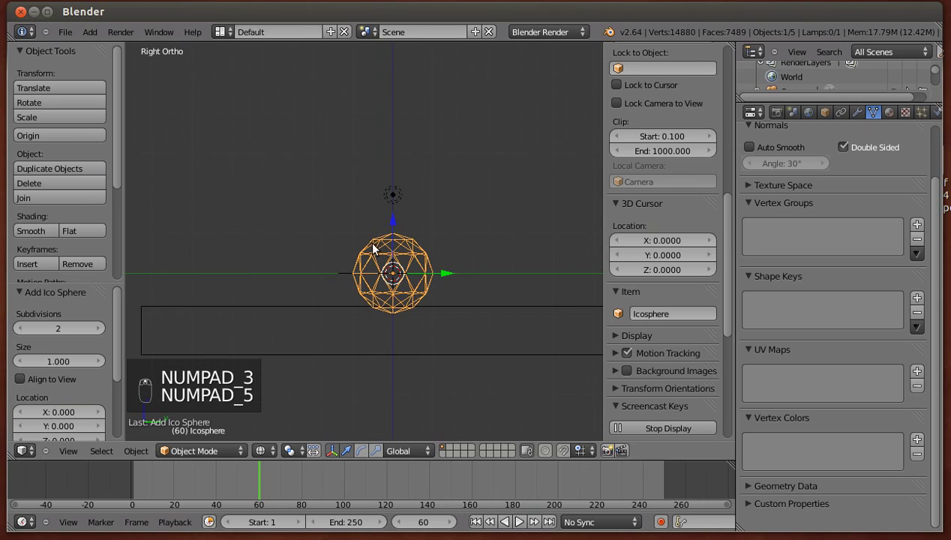
drag(383, 180, 432, 244)
drag(409, 240, 421, 267)
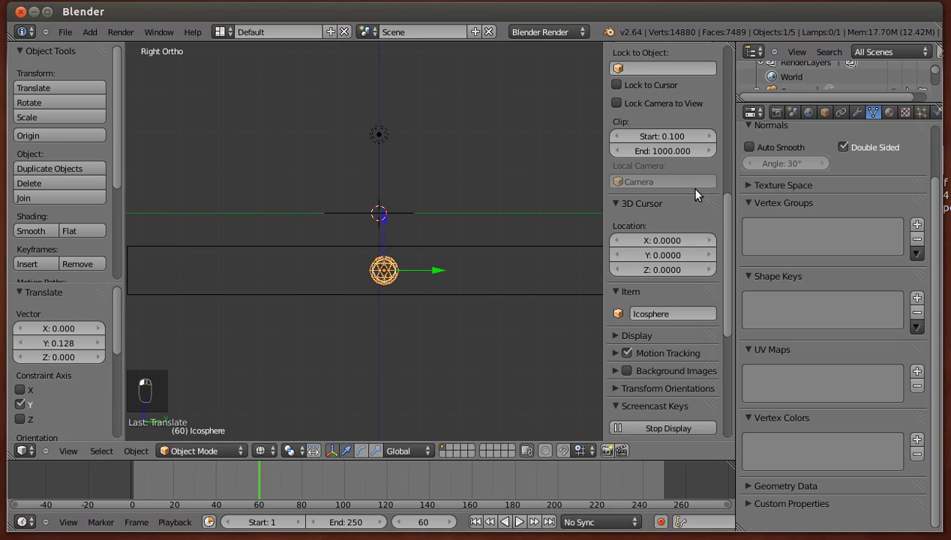
Give the icosphere a particle system and scrub the timeline to see the particles.
drag(941, 116, 176, 317)
key(a)
drag(615, 479, 777, 482)
drag(777, 482, 611, 486)
drag(610, 486, 620, 483)
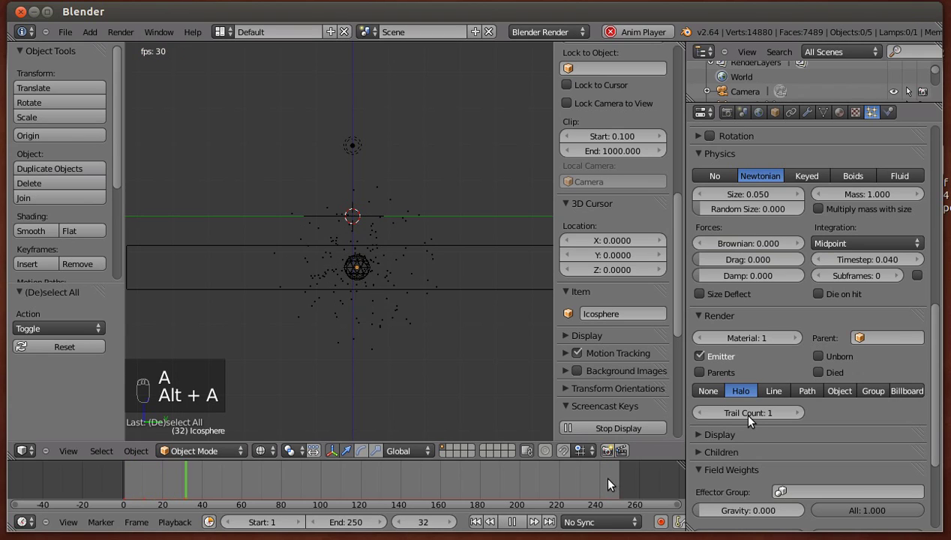
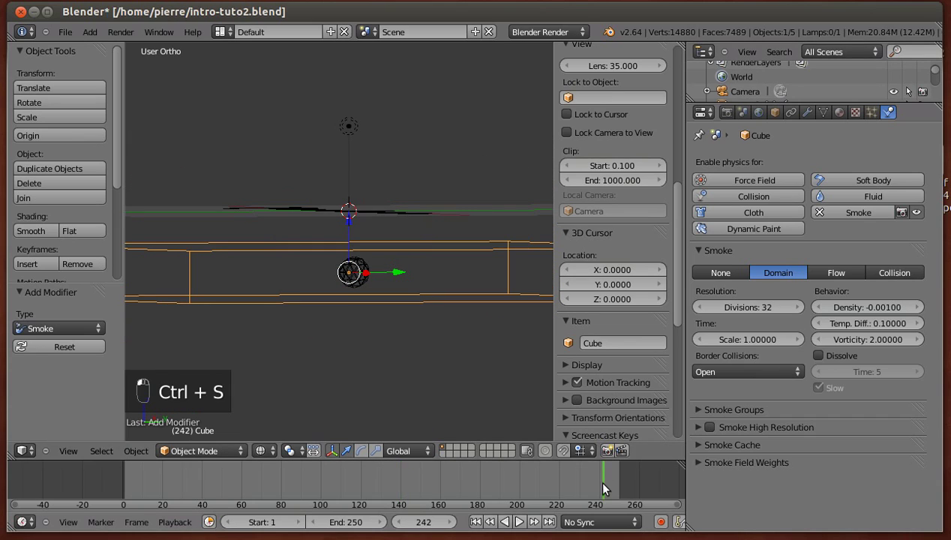
Play the smoke simulation and watch it through the camera, stopping around frame 144.
key(a)
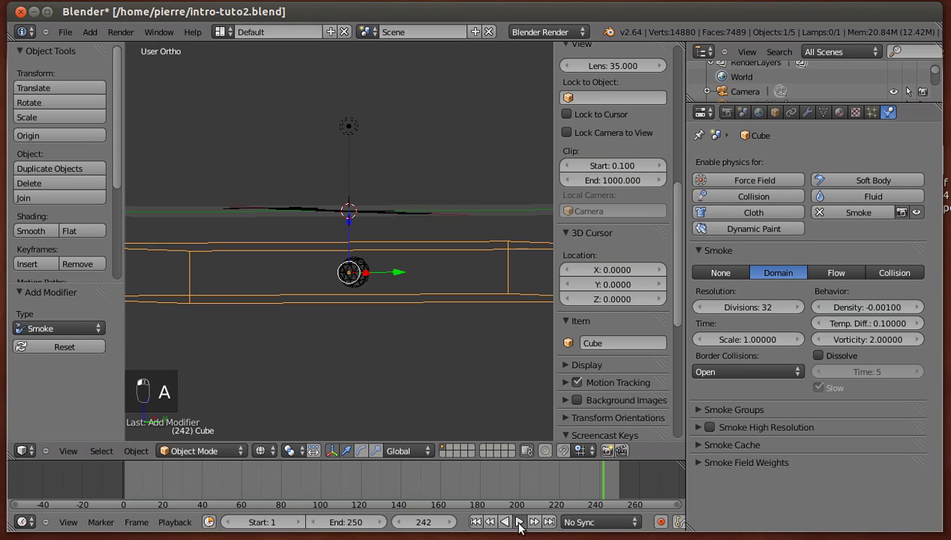
click(523, 529)
drag(258, 245, 291, 270)
key(KP_0)
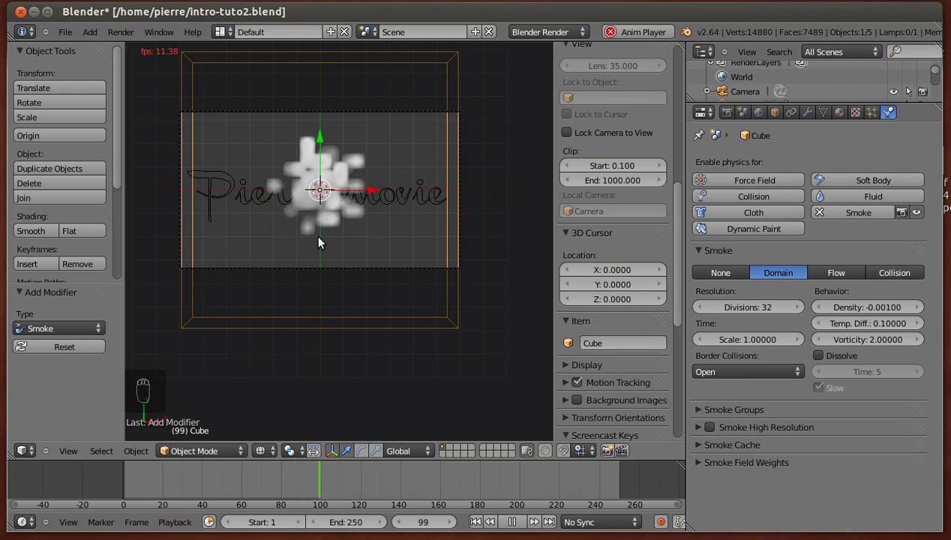
key(a)
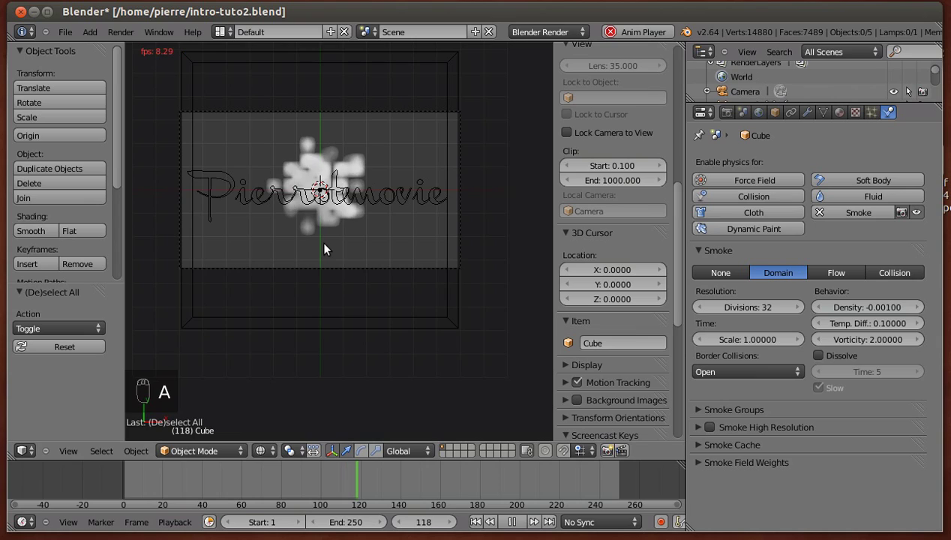
key(a)
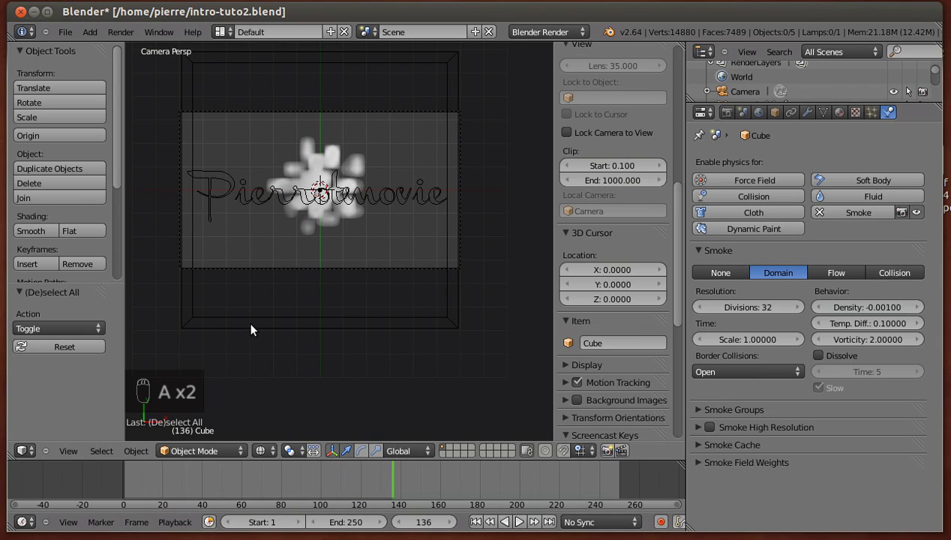
right_click(322, 335)
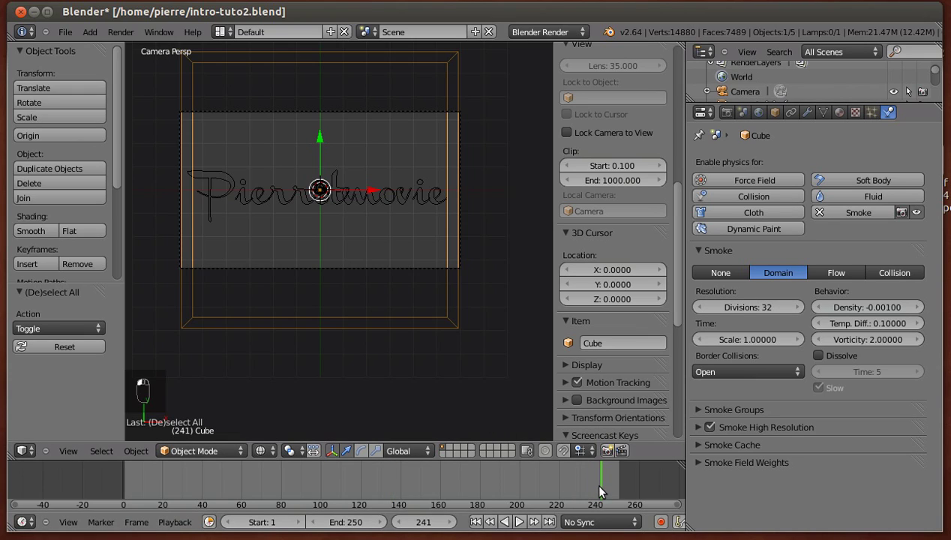
Replay the smoke burst with Alt+A, stop it and select the lamp.
key(alt+a)
click(595, 487)
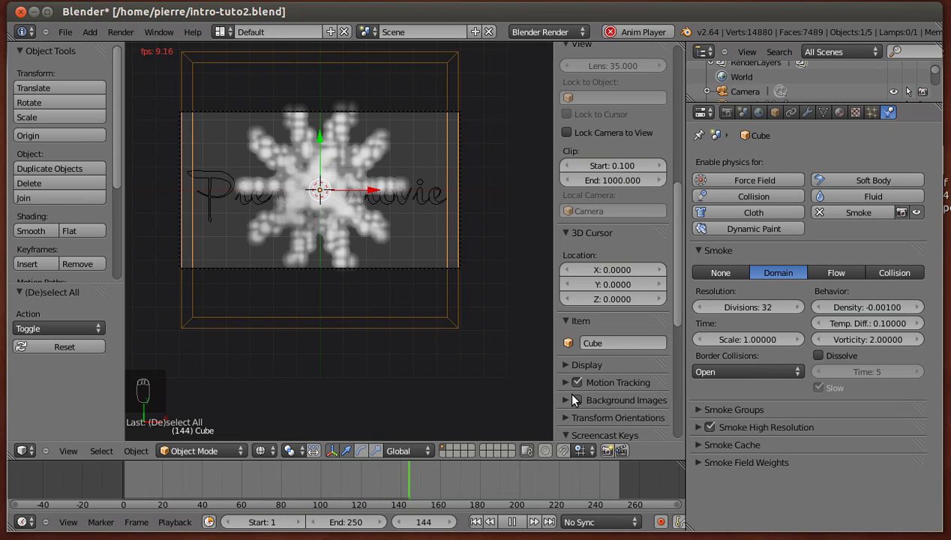
key(alt+a)
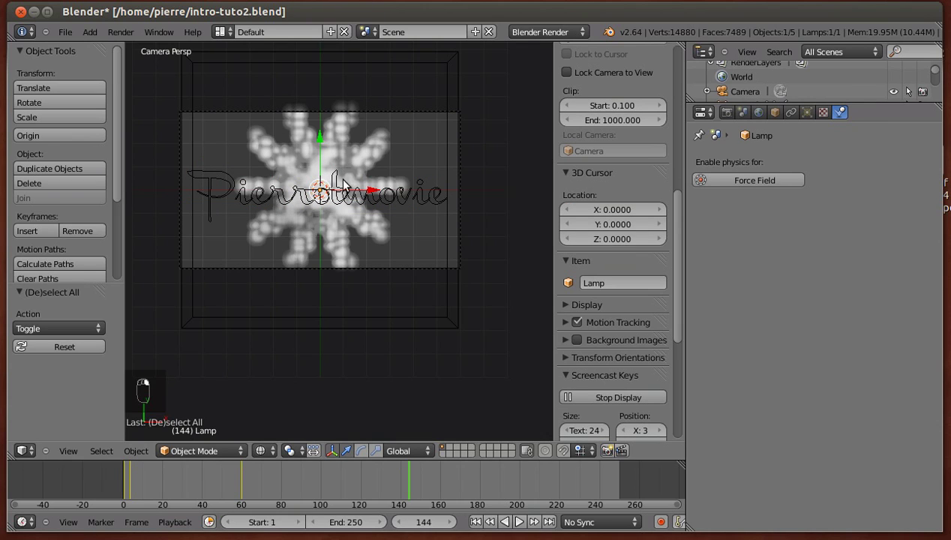
right_click(455, 228)
drag(378, 133, 371, 368)
Toggle between camera and scene views and zoom into the smoke cloud.
key(KP_0)
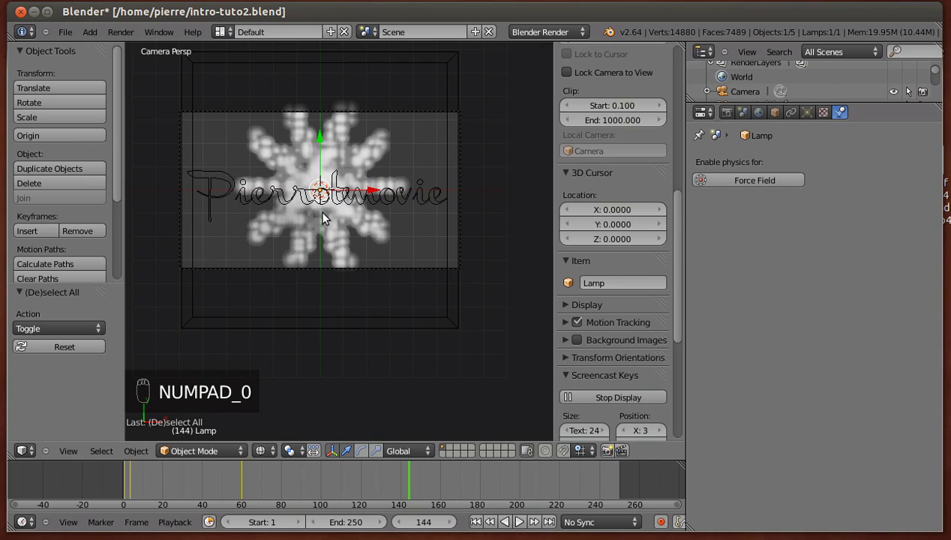
key(KP_Decimal)
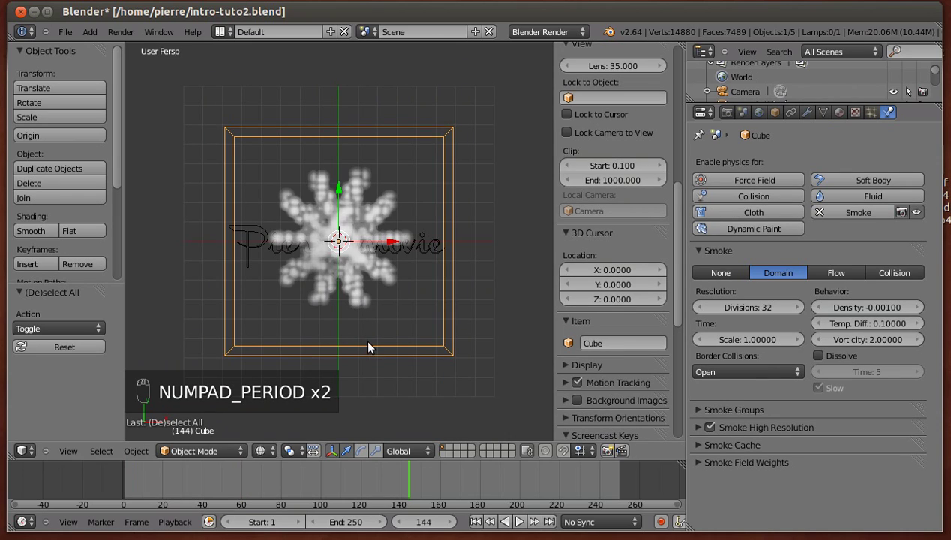
key(KP_0)
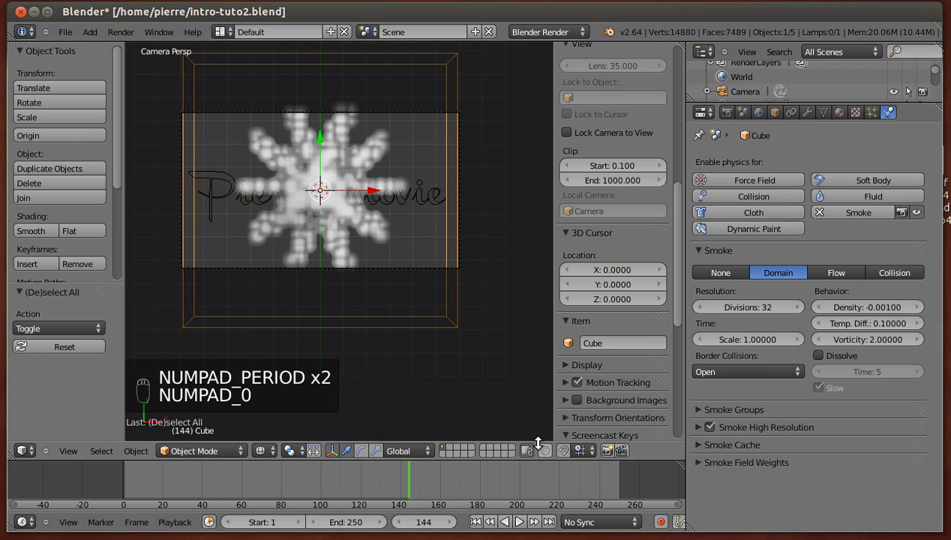
key(KP_Decimal)
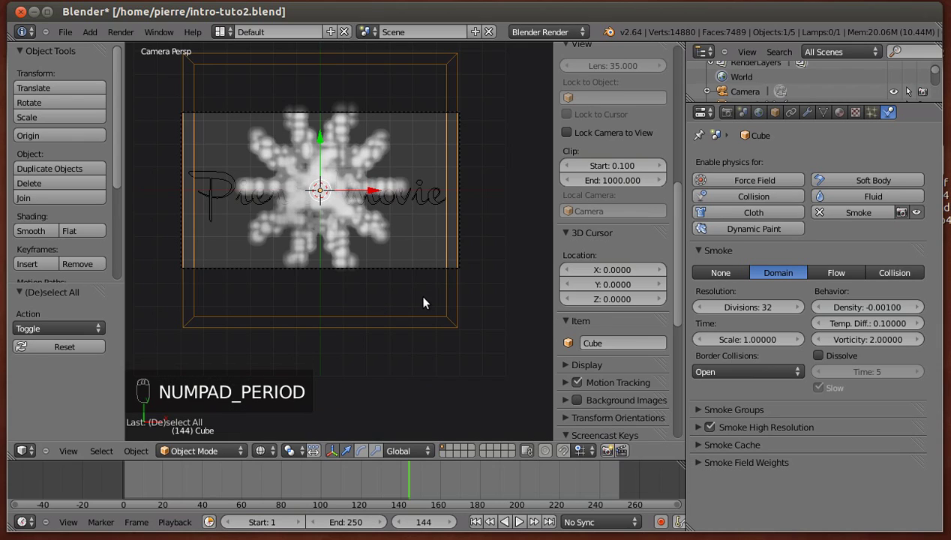
key(KP_Decimal)
Frame the whole camera view and replay the star-shaped smoke burst to frame 190.
middle_click(441, 321)
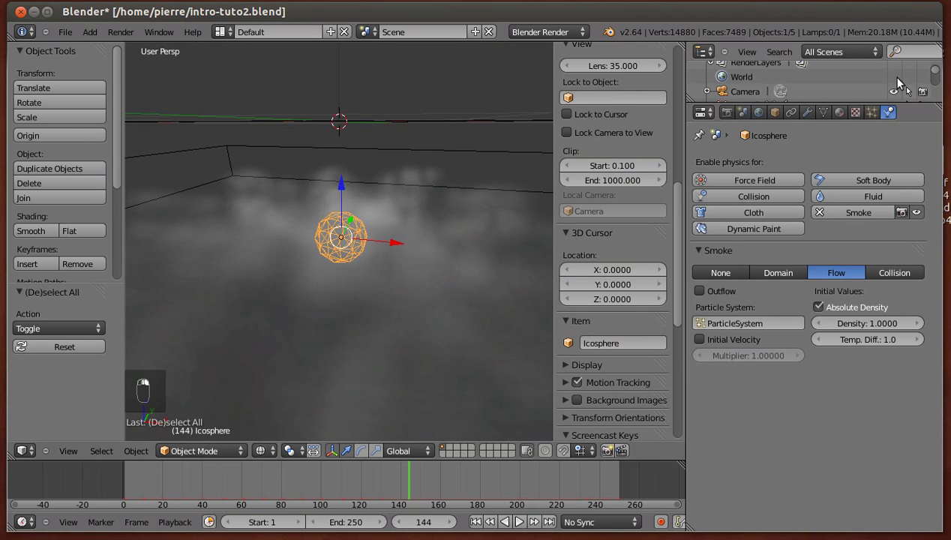
drag(877, 217, 596, 508)
key(KP_0)
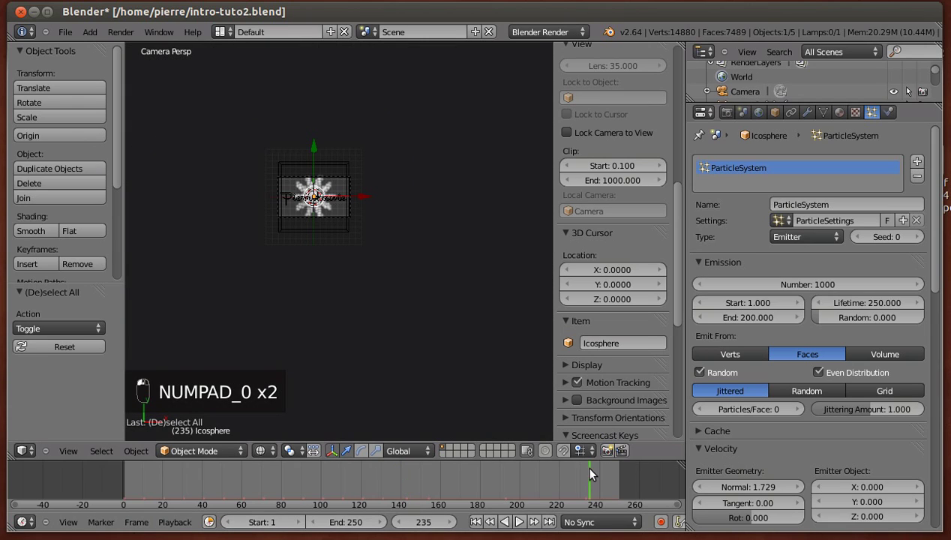
key(alt+a)
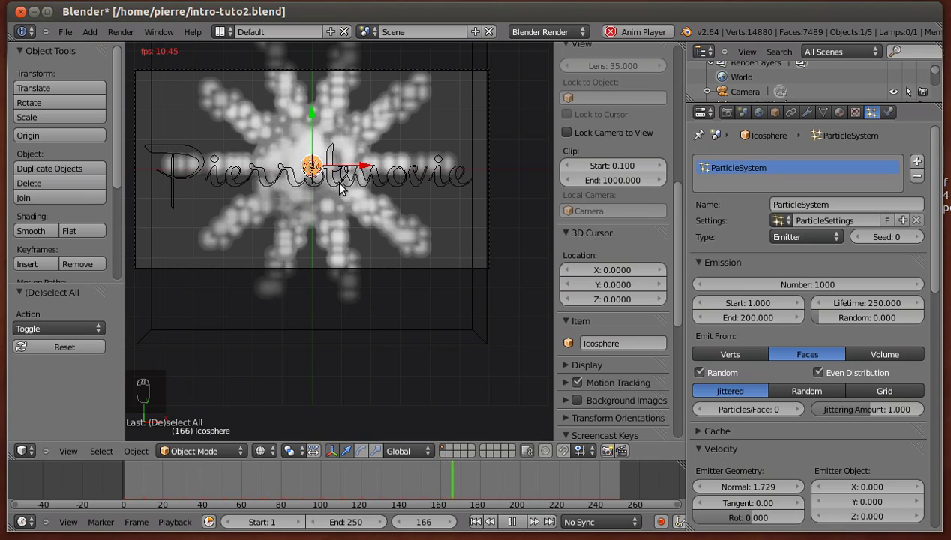
key(alt+a)
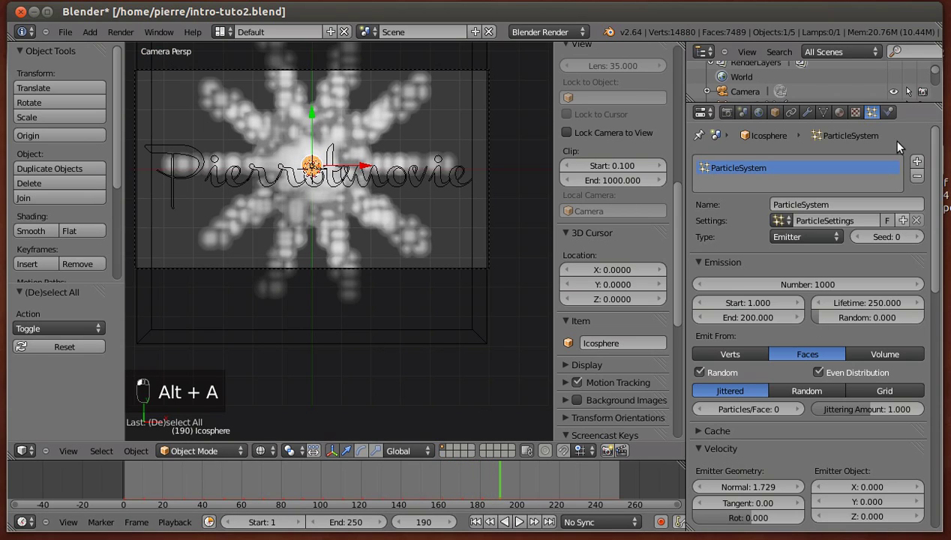
Set the domain to 42 divisions with high-resolution wavelet noise strength 2.00 and expand Smoke Cache.
drag(900, 118, 809, 366)
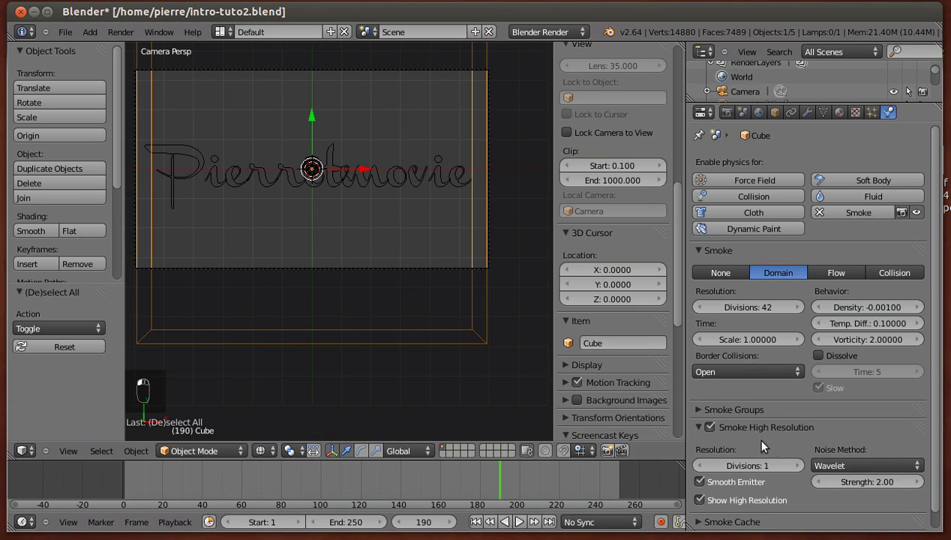
click(291, 259)
drag(301, 271, 339, 441)
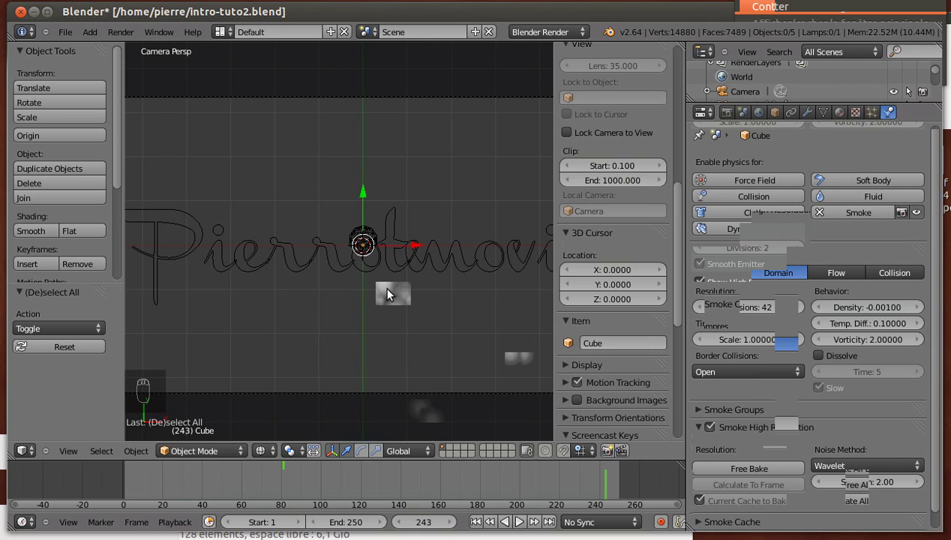
Set the end frame to 80 and bake the smoke simulation.
middle_click(309, 330)
middle_click(376, 364)
key(KP_Decimal)
key(KP_0)
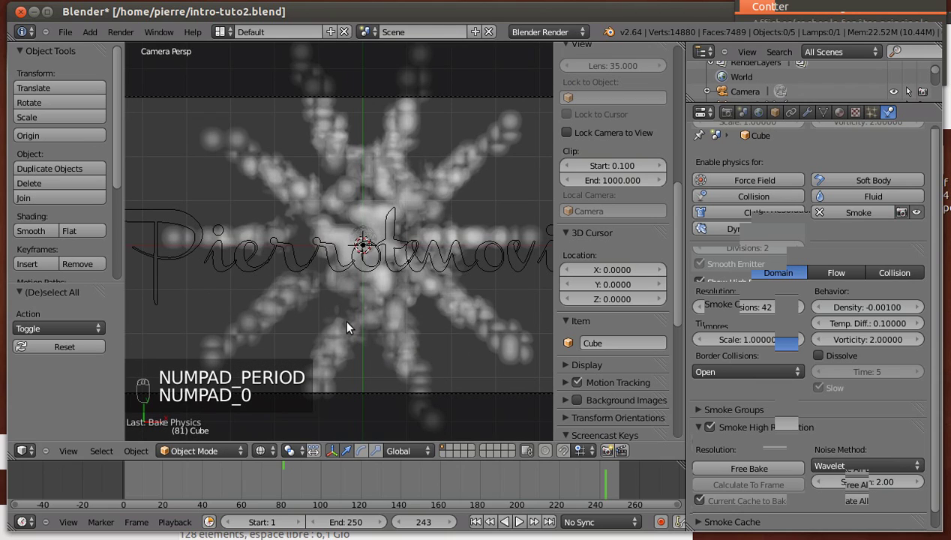
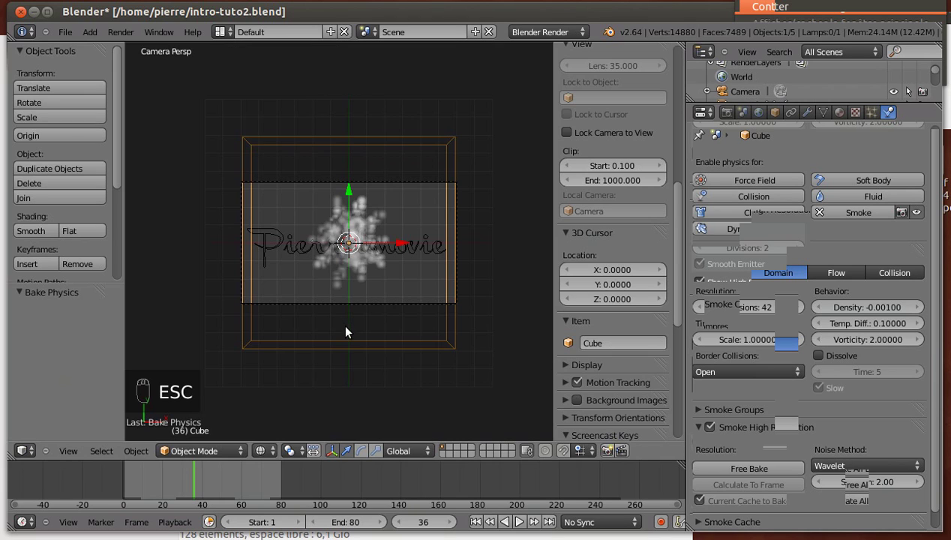
Go to frame 36 and render a preview of the smoke-filled frame.
middle_click(372, 190)
click(364, 157)
middle_click(411, 375)
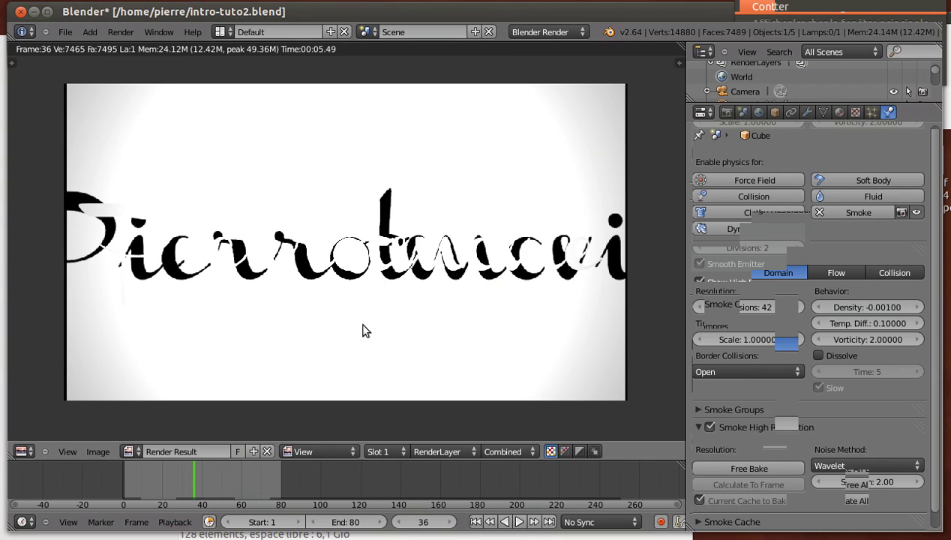
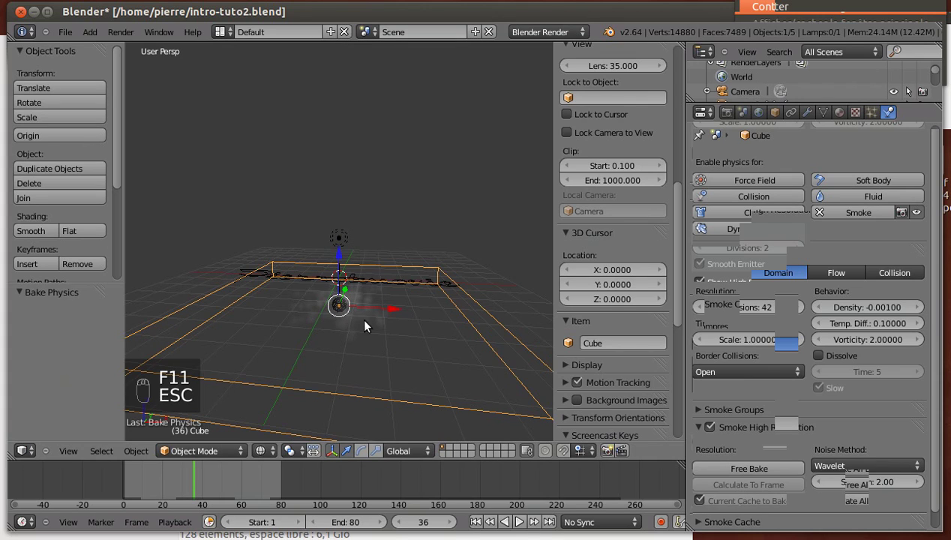
Give the domain a Volume material with Density 0, Density Scale 5 and a new texture, then re-render frame 36.
middle_click(305, 303)
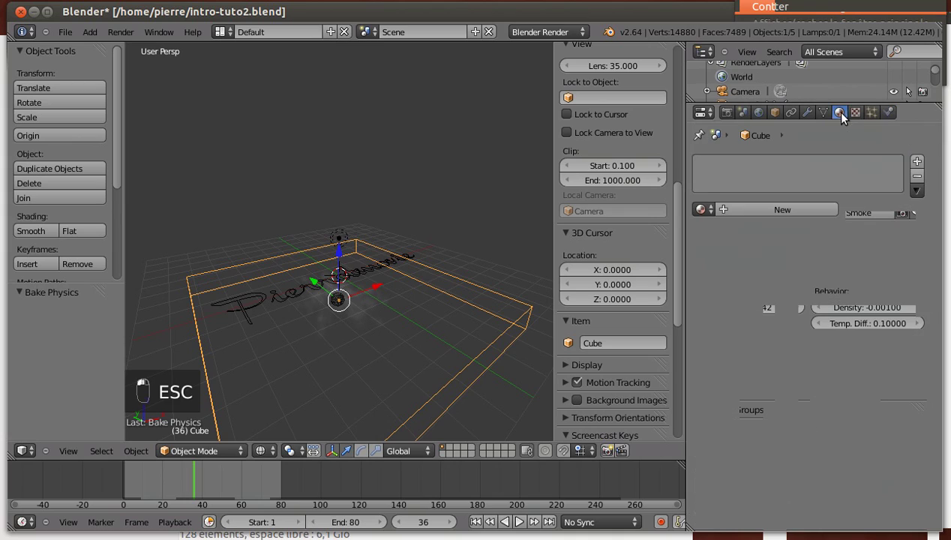
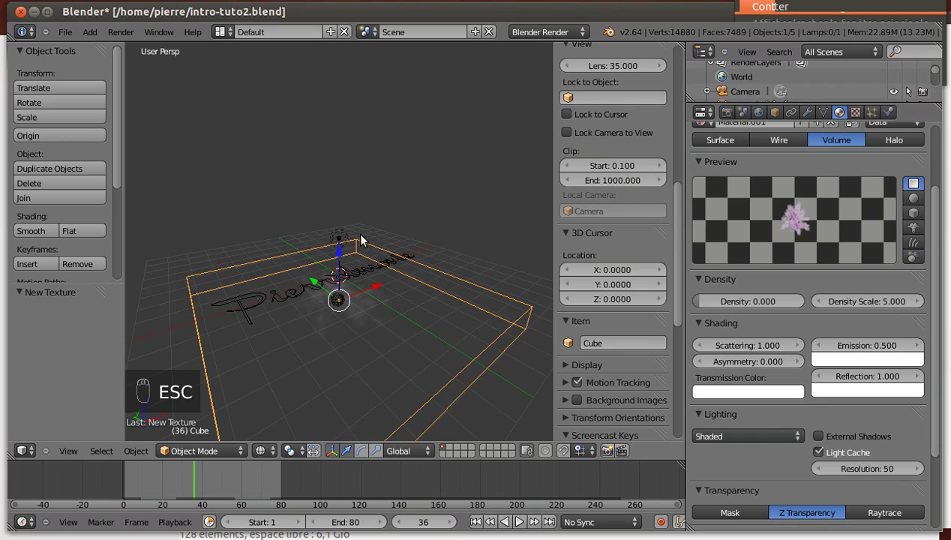
key(KP_0)
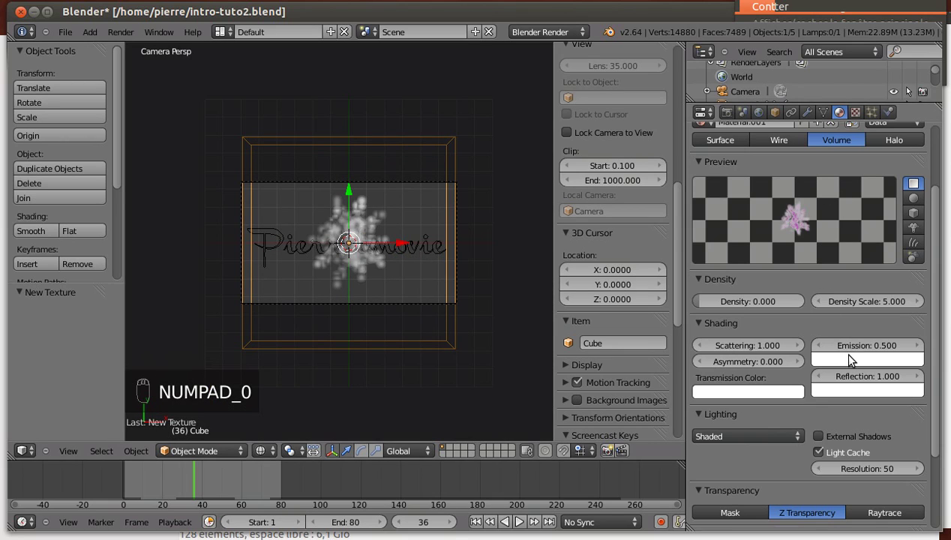
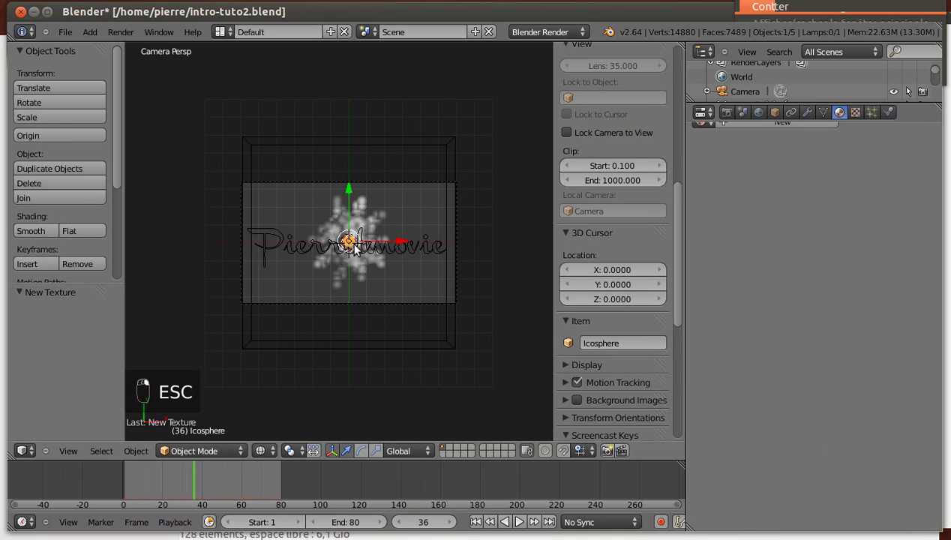
Move the Icosphere emitter 6.567 units up in Y, above the camera frame.
drag(372, 118, 125, 485)
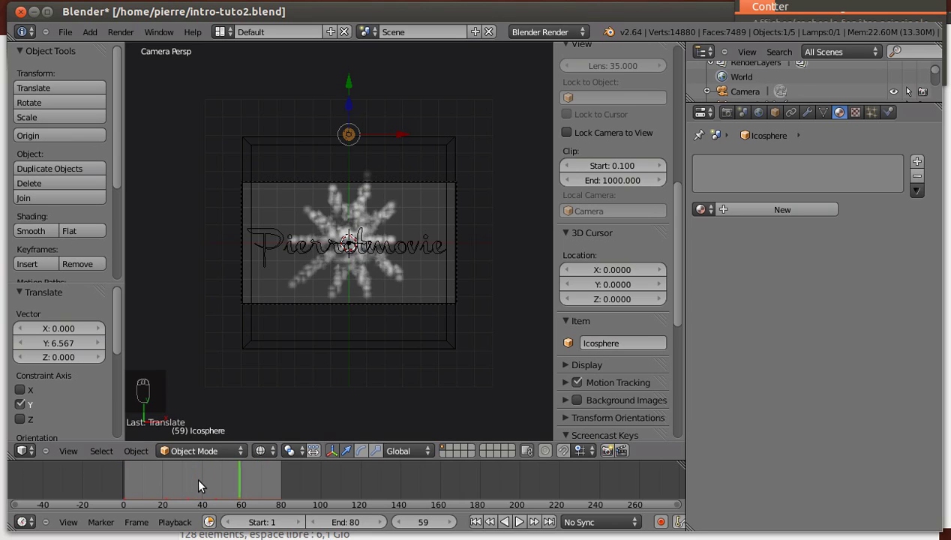
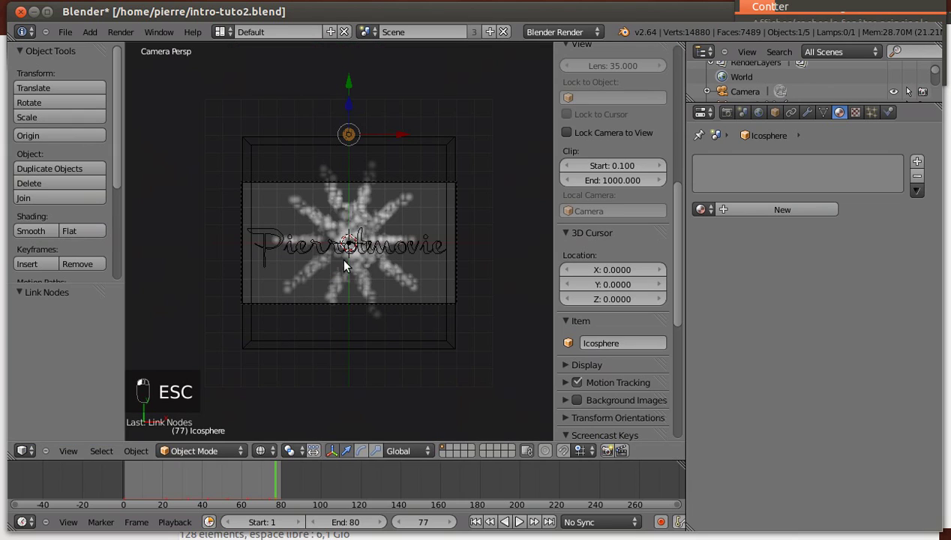
Raise the lamp Energy to 3.000 at frame 60 and insert a keyframe for it.
drag(682, 273, 344, 247)
drag(350, 247, 757, 302)
drag(757, 302, 289, 479)
right_click(290, 479)
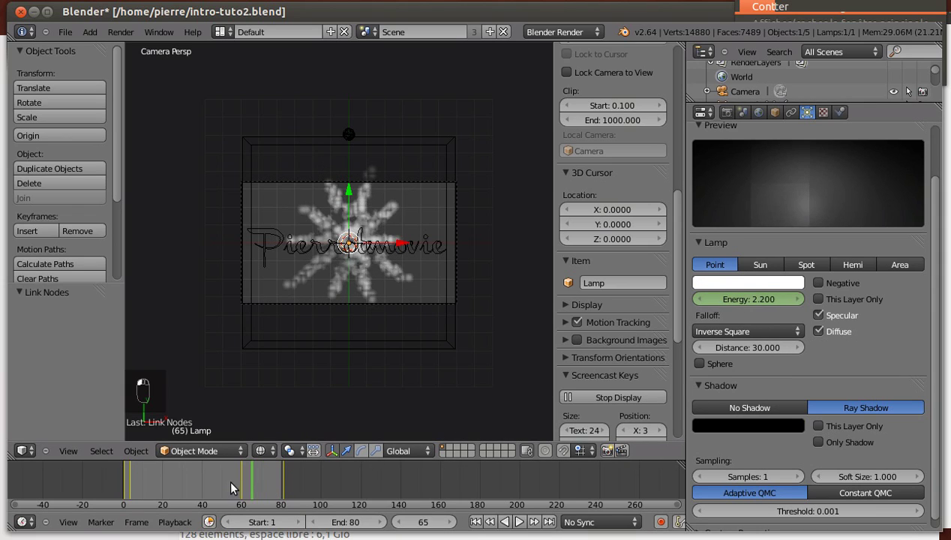